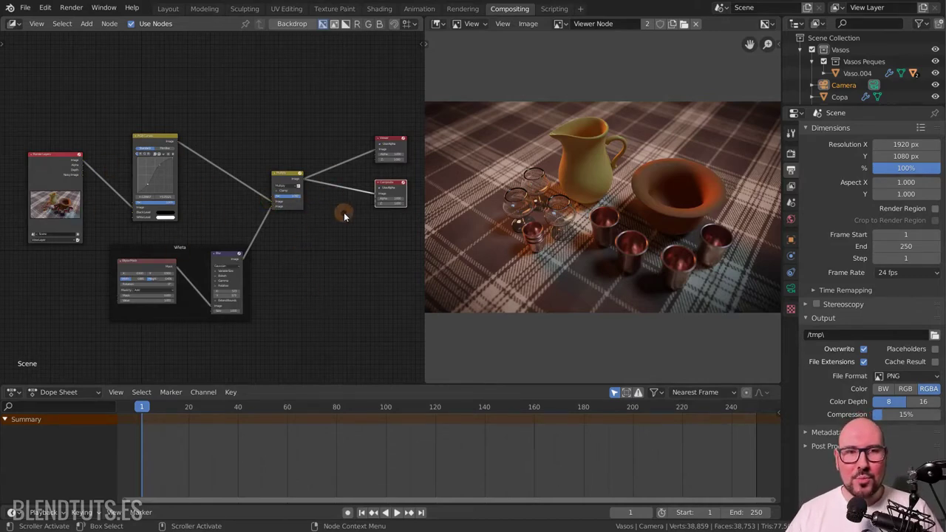
- Show the composited Viewer Node image and begin saving it, then abandon the save dialog
click(652, 184)
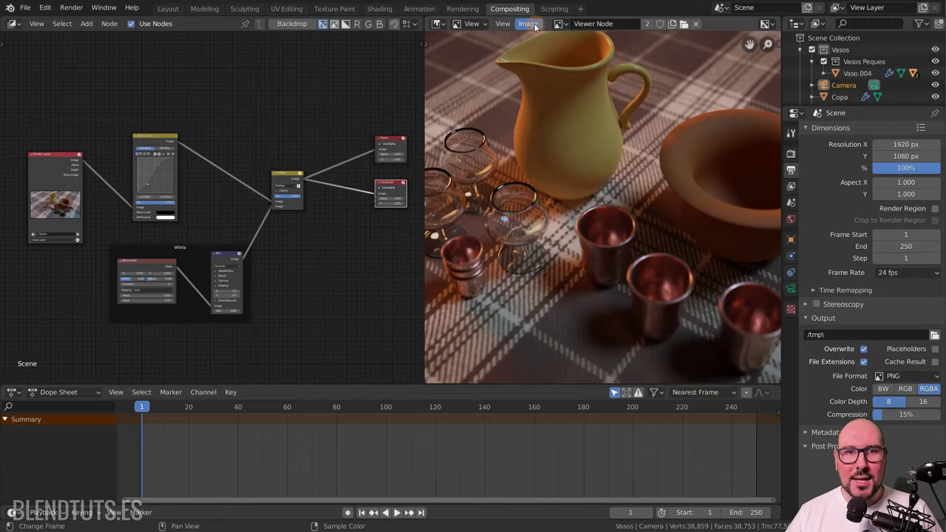
click(536, 27)
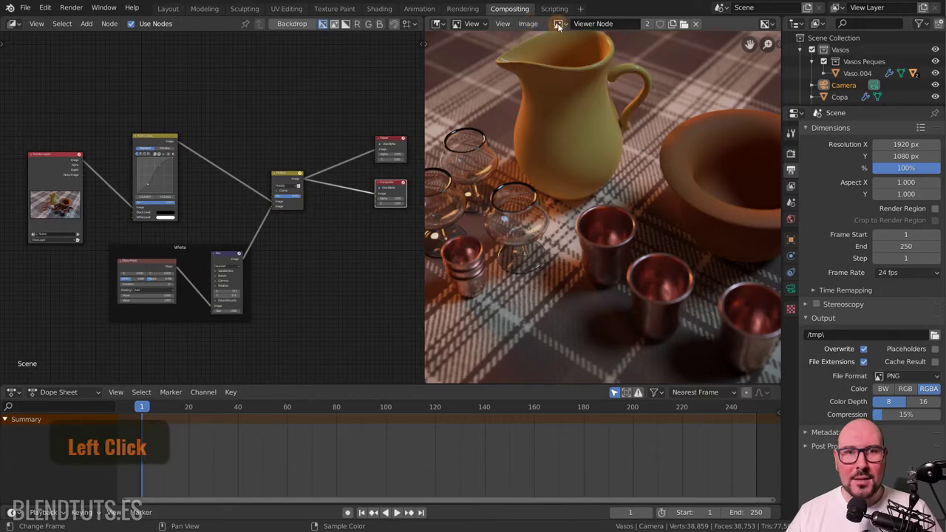
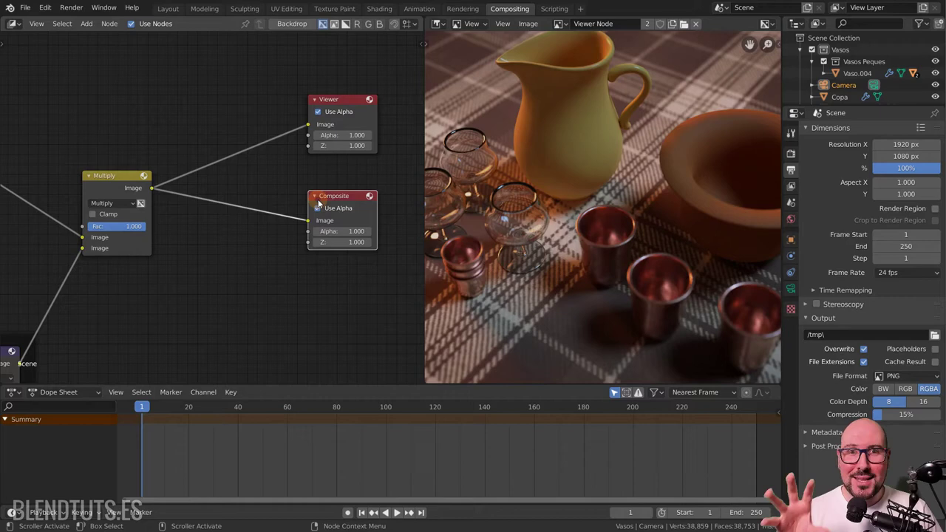
click(336, 102)
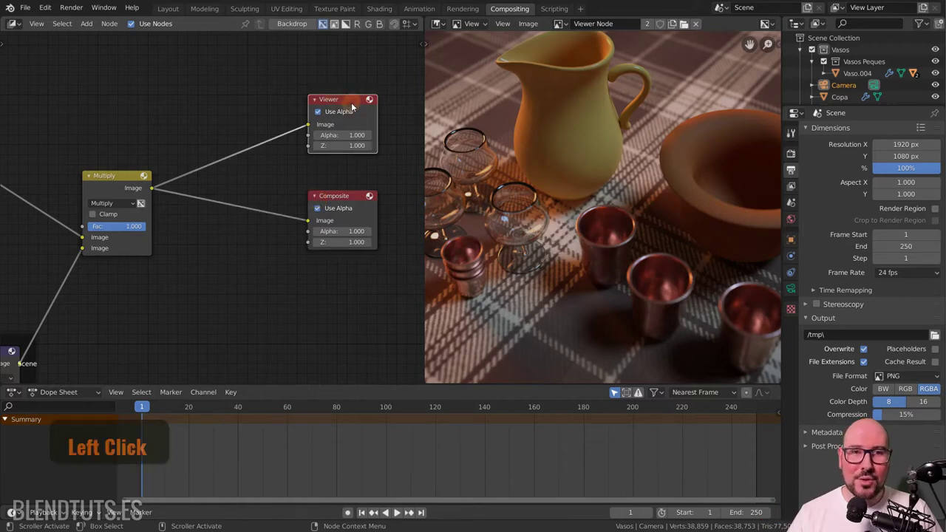
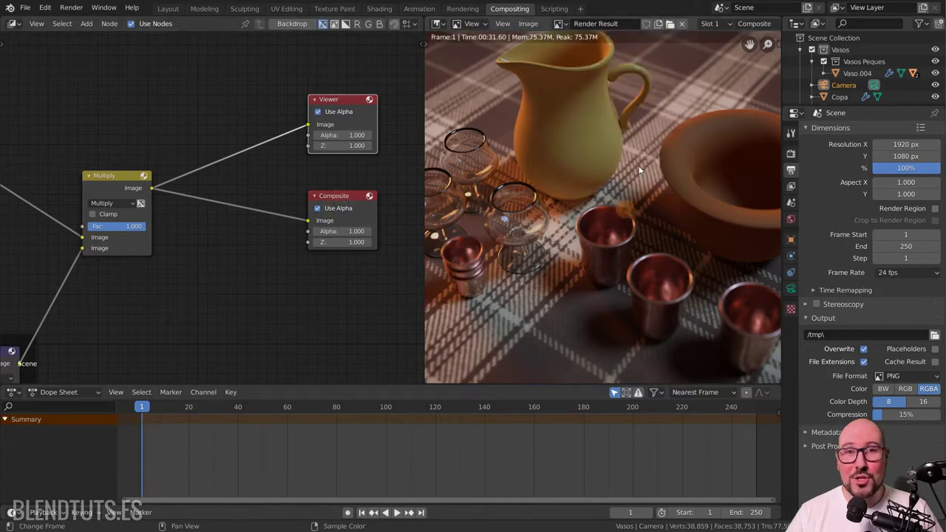
click(561, 25)
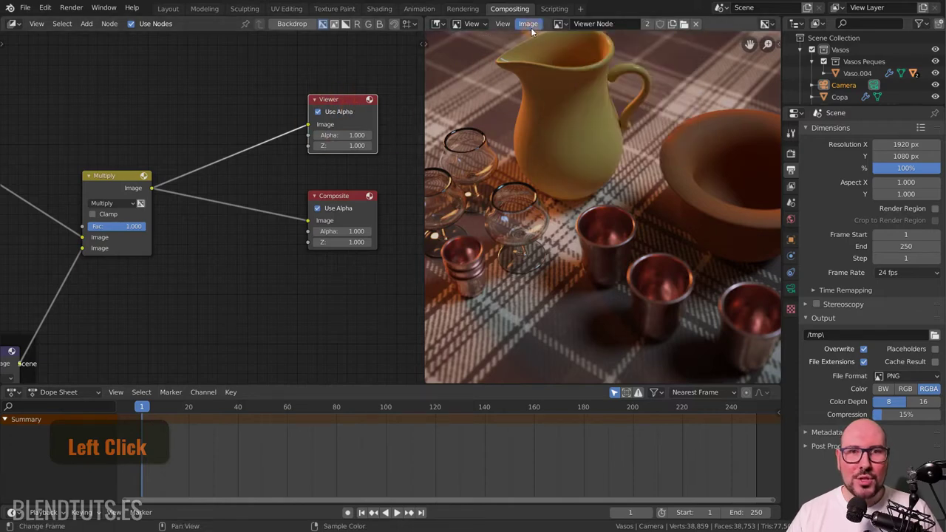
click(532, 29)
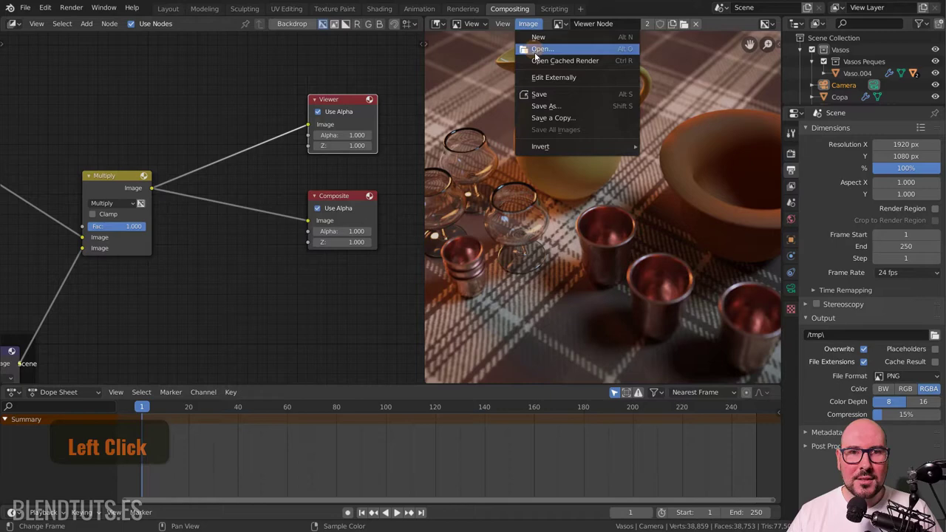
click(555, 110)
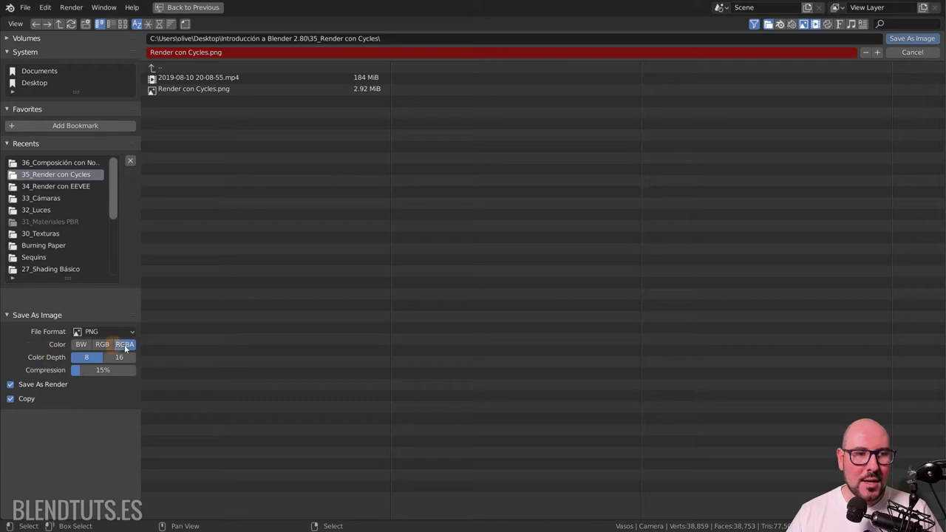
click(916, 57)
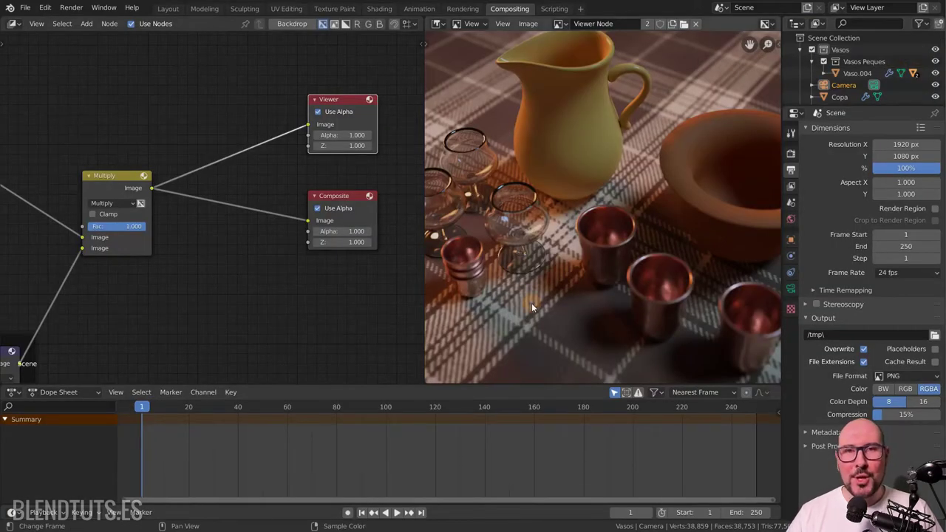
- Review the Output properties, keeping the /tmp output path and PNG RGBA file format
click(795, 173)
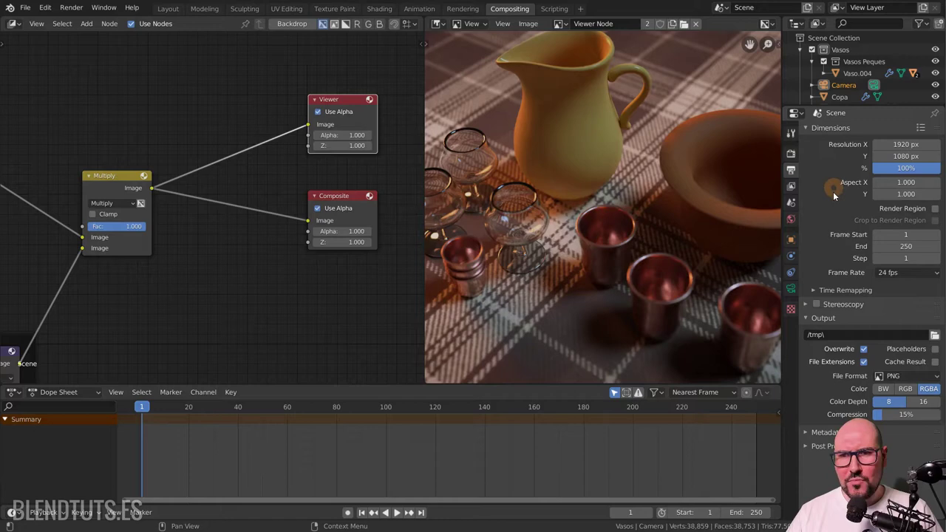
click(833, 268)
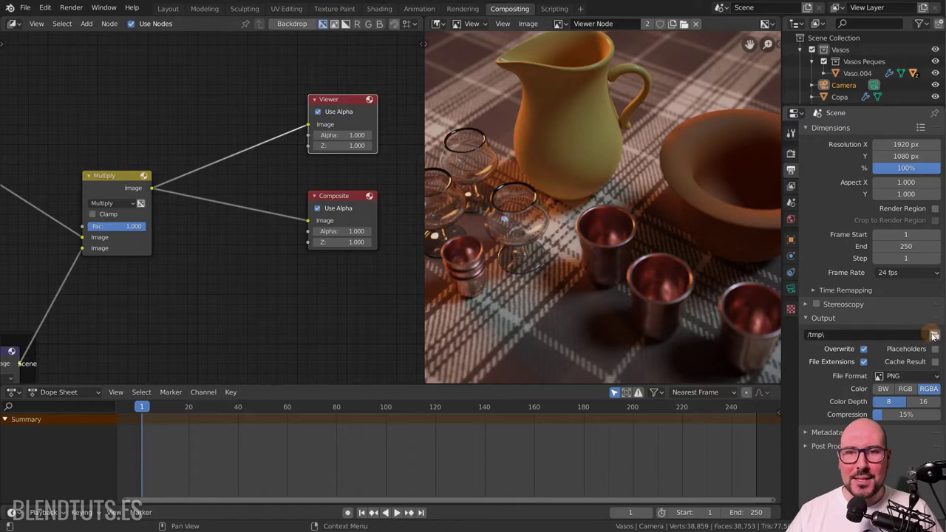
click(938, 337)
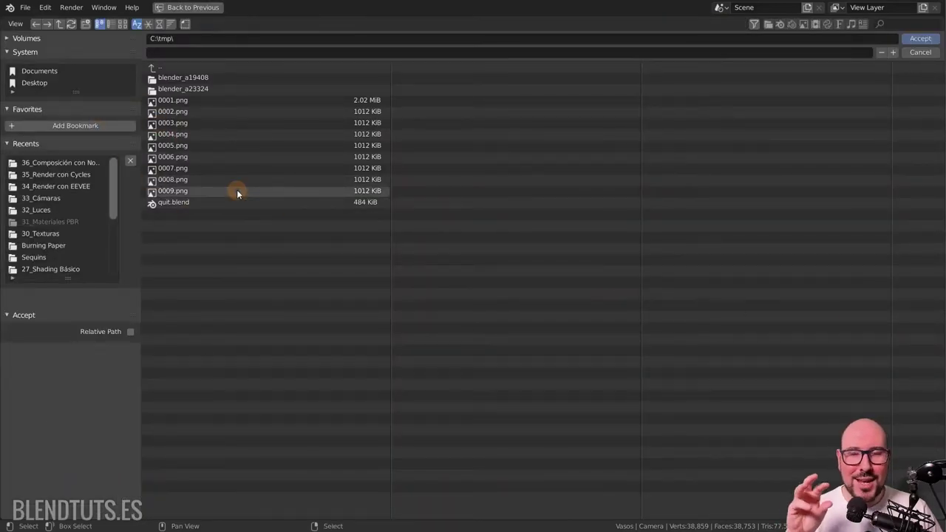
click(921, 57)
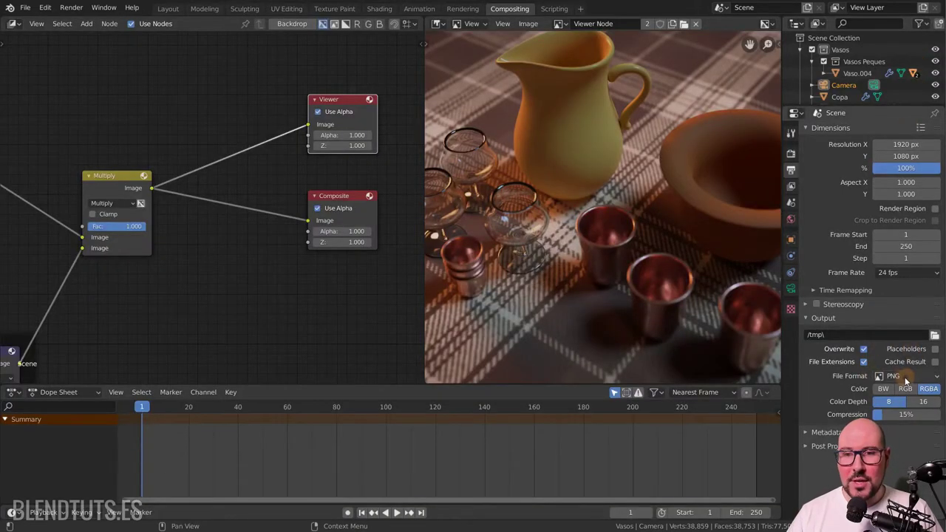
click(904, 378)
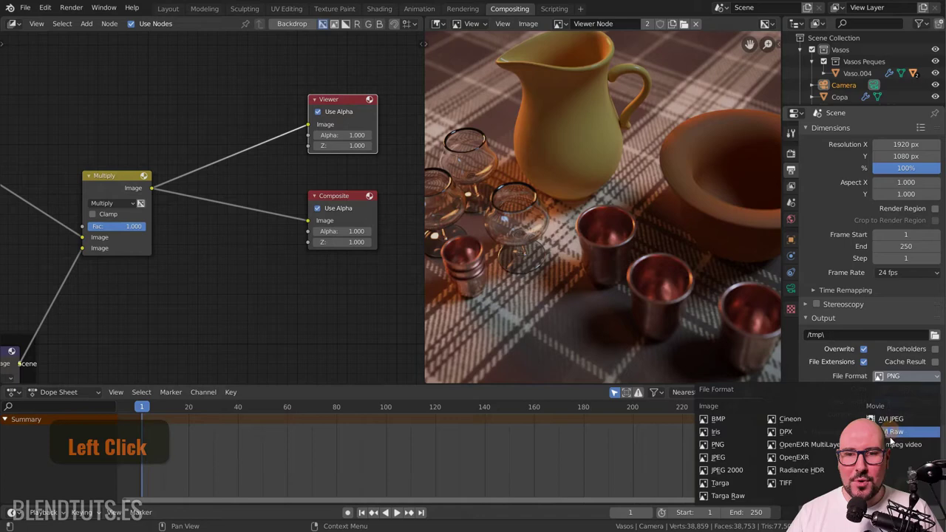
click(816, 376)
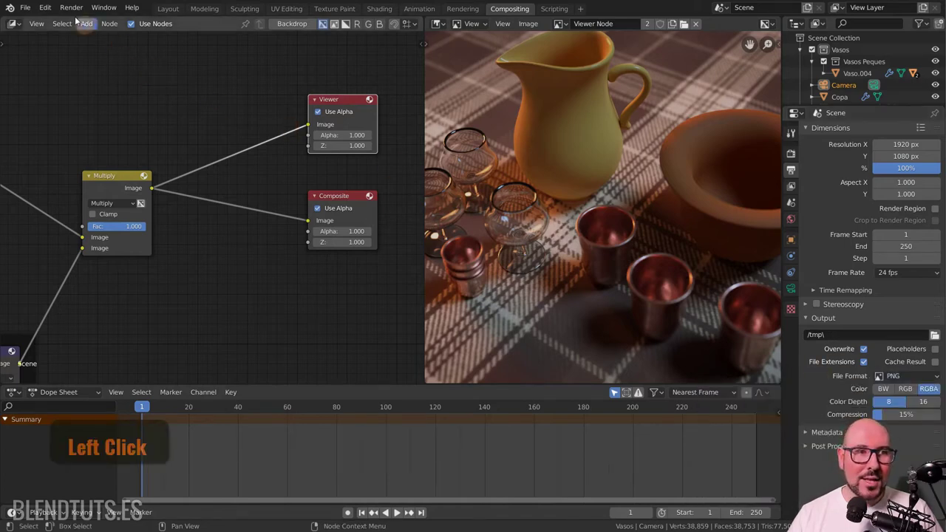
- Switch to the Rendering workspace and bring the final composited render into view
click(69, 11)
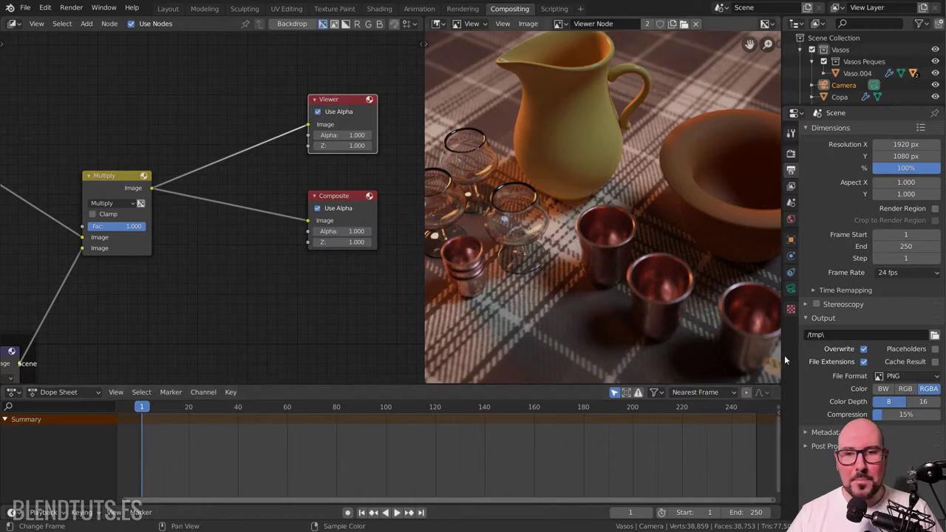
middle_click(851, 384)
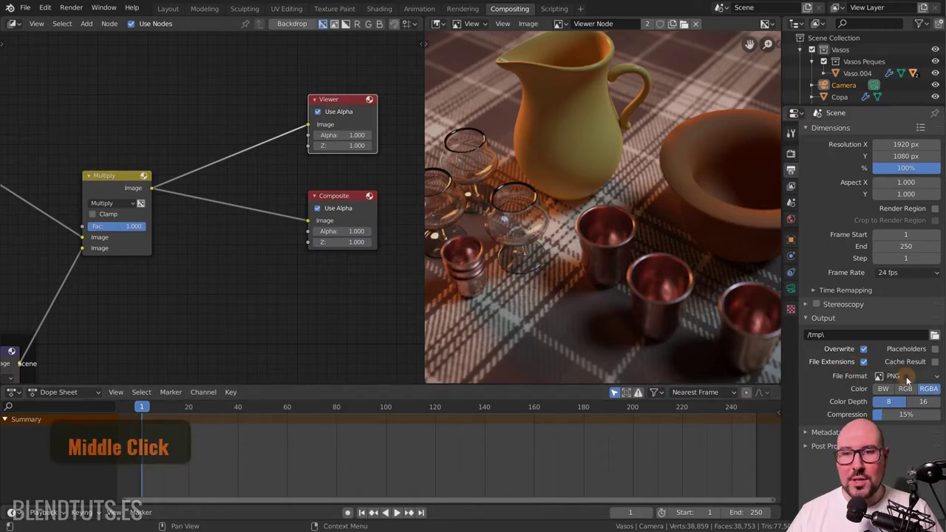
click(925, 403)
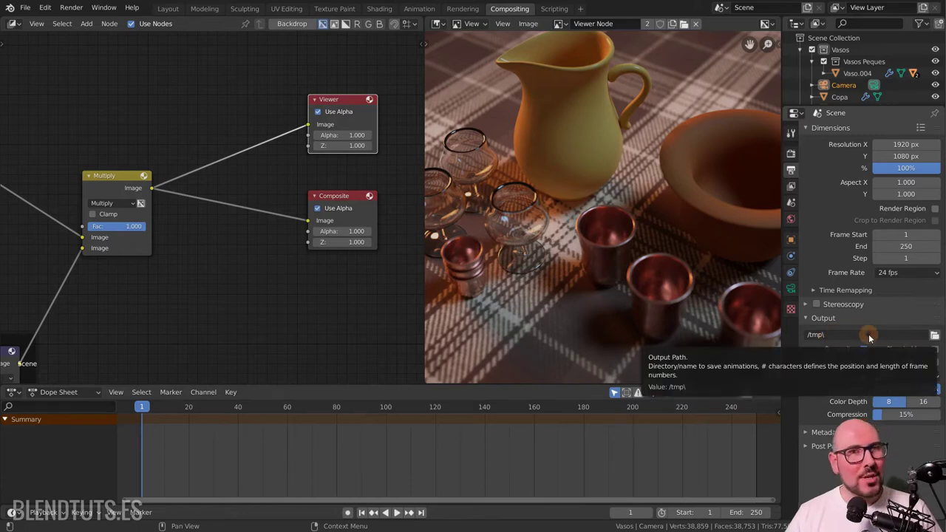
click(535, 27)
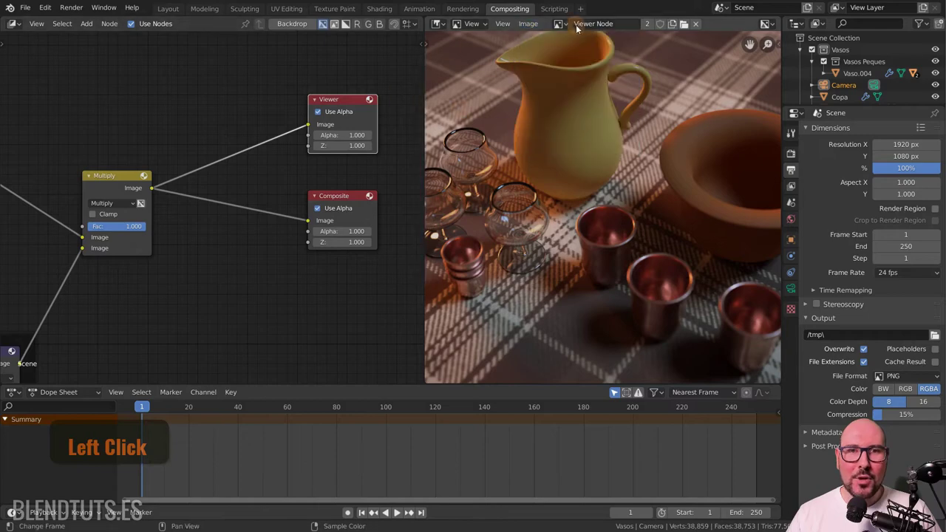
click(460, 12)
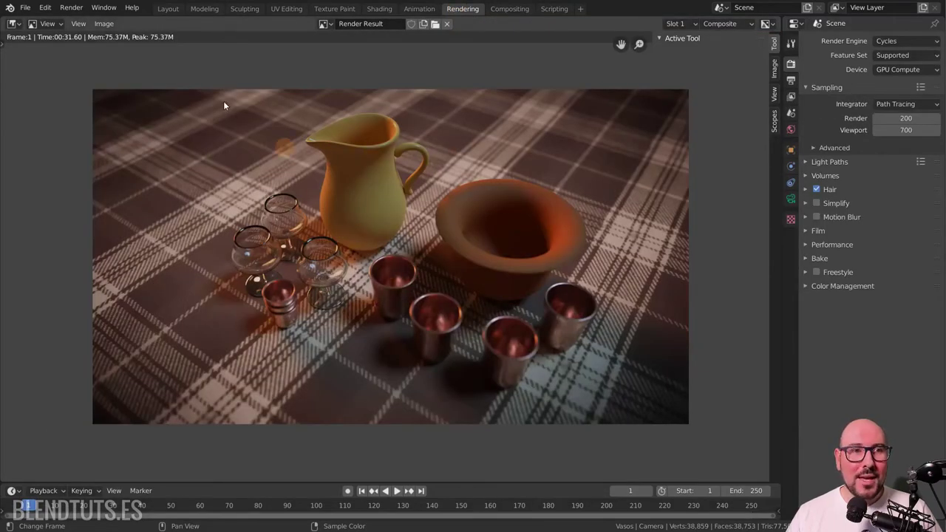
click(111, 27)
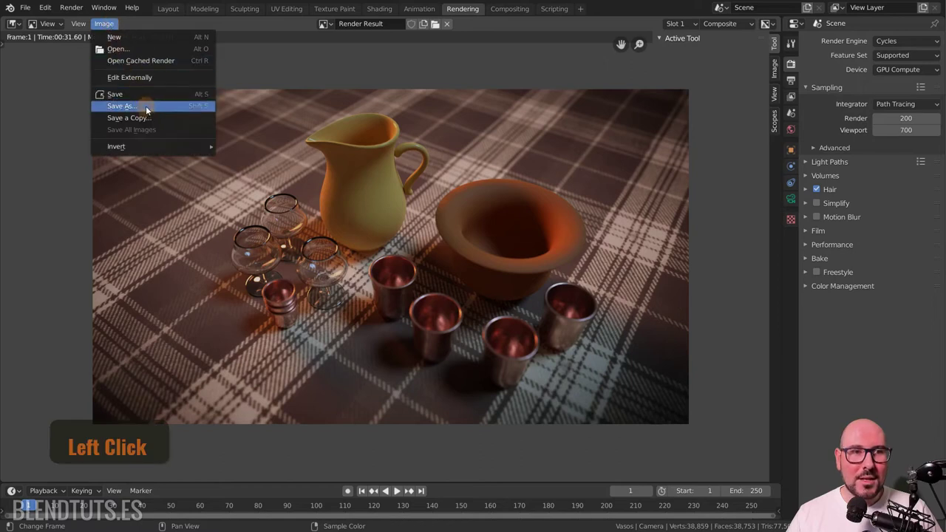